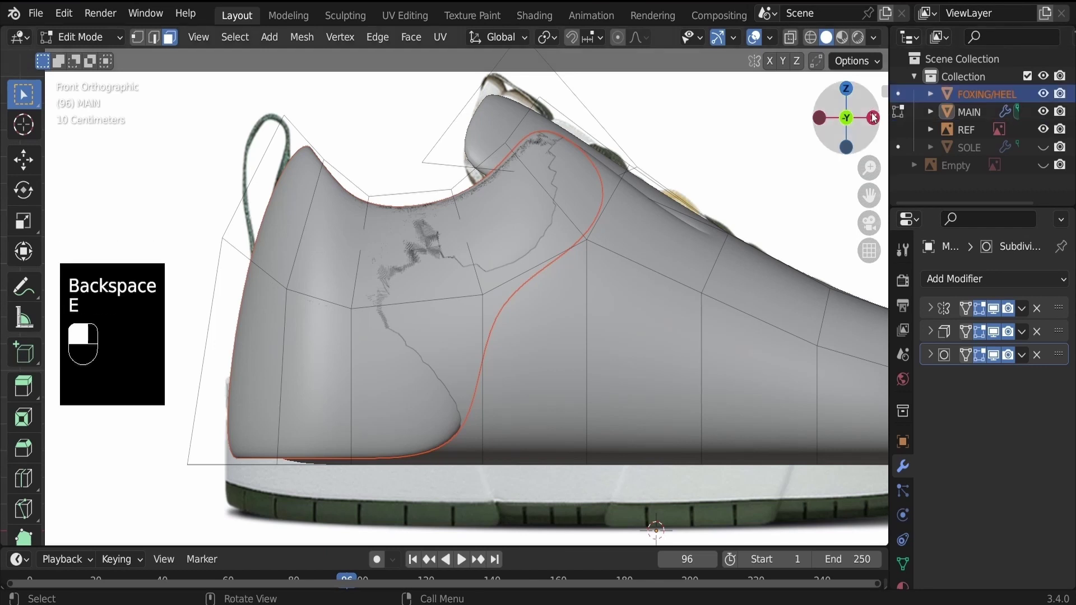
# Move the heel panel's outline points over the dark heel shape in the reference.
pyautogui.press('Tab')
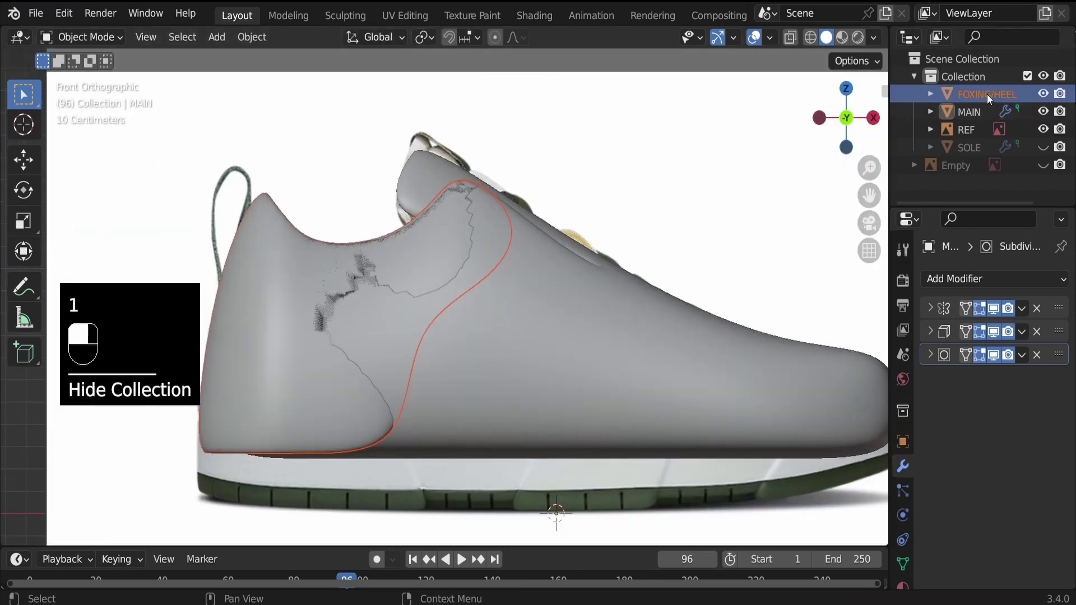
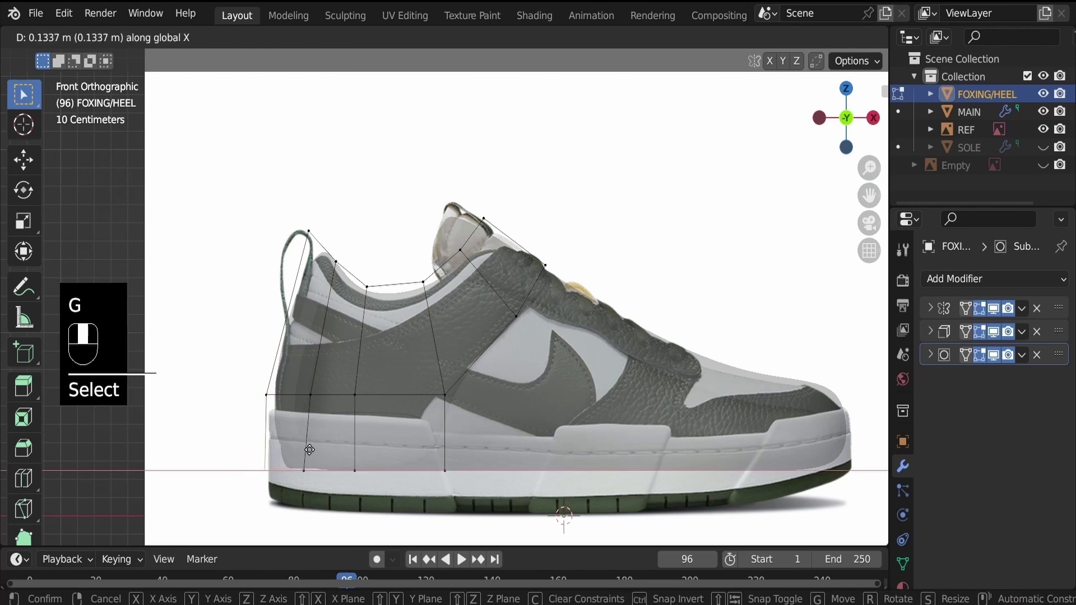
pyautogui.click(304, 450)
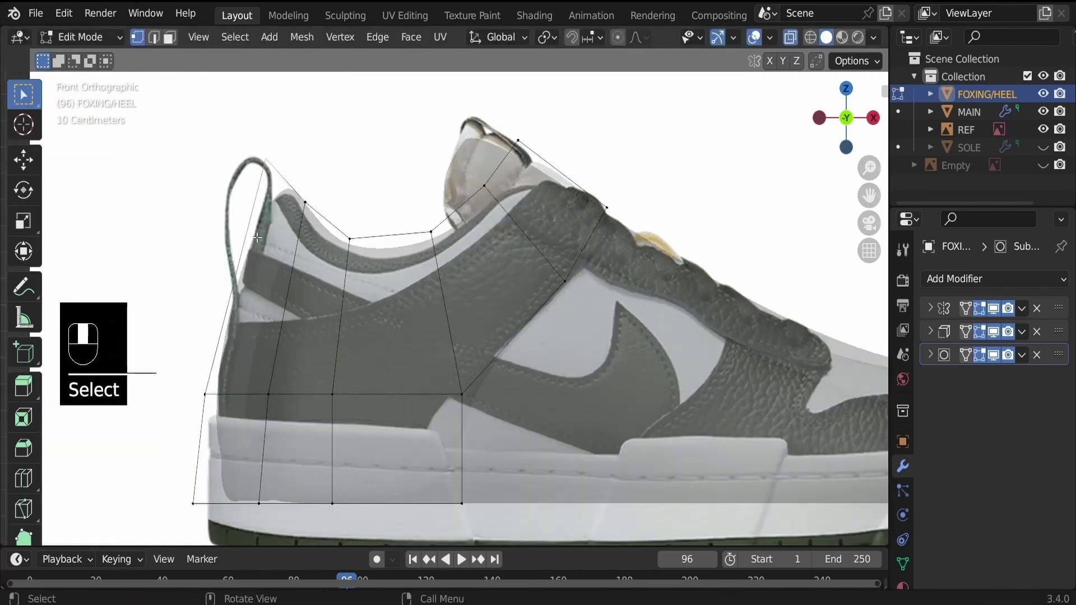
pyautogui.press('g')
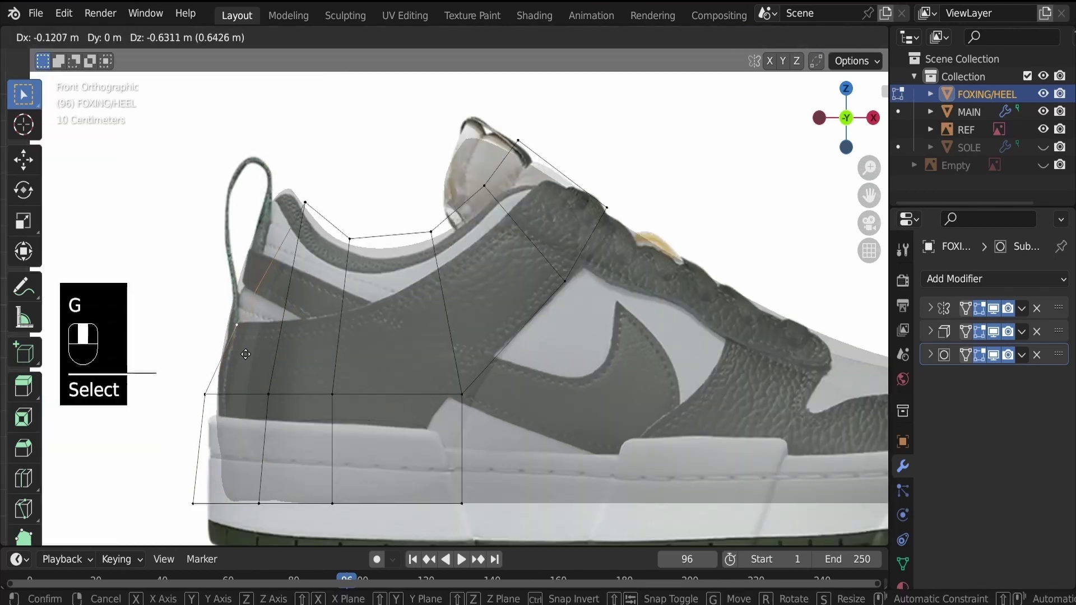
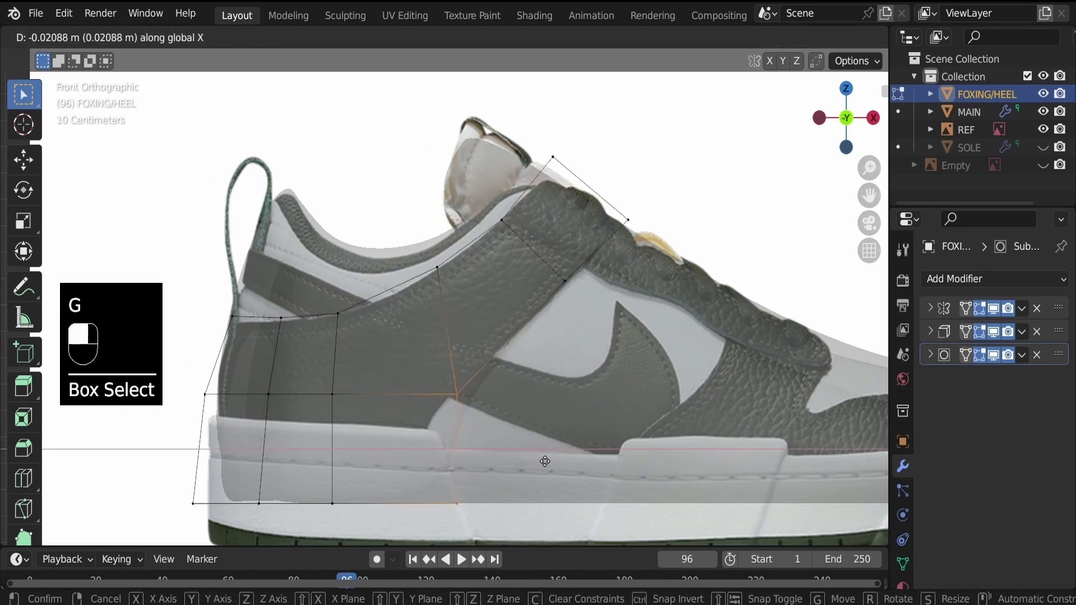
pyautogui.press('alt+z')
# Shift the whole heel panel along Y so it sits against the shoe body in 3D.
pyautogui.moveTo(440, 365); pyautogui.dragTo(526, 328)
pyautogui.press('a')
pyautogui.press('g')
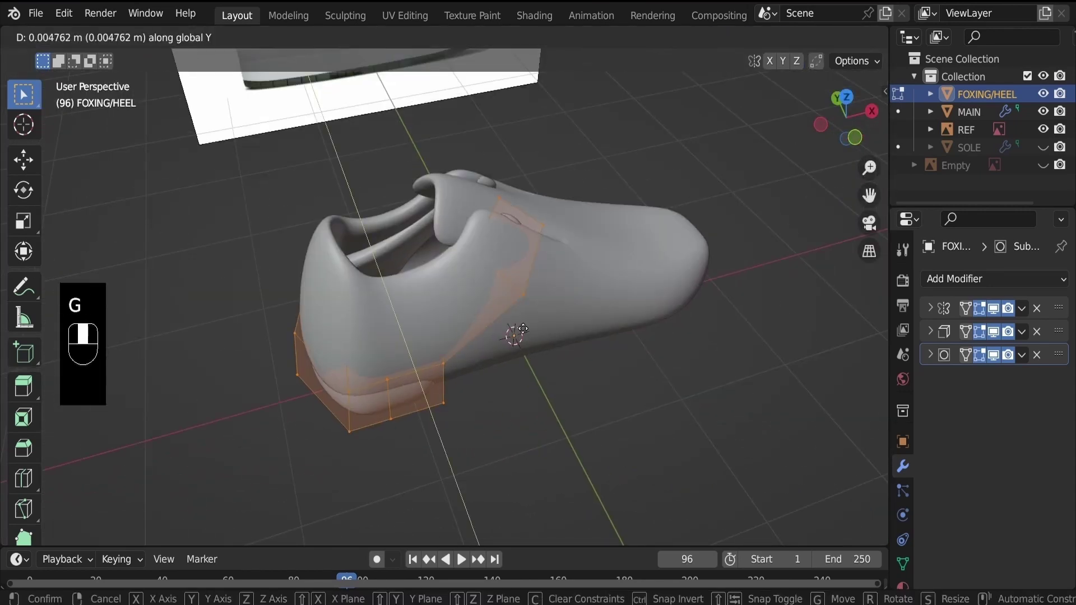
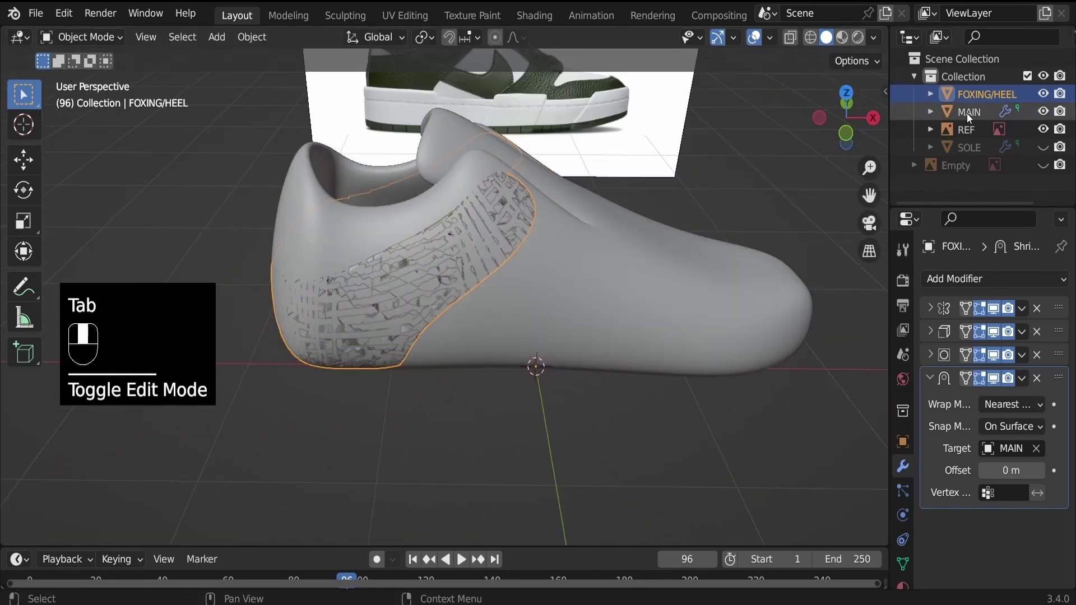
# Return to editing the main upper's mesh after shrinkwrapping the heel panel onto it.
pyautogui.press('Tab')
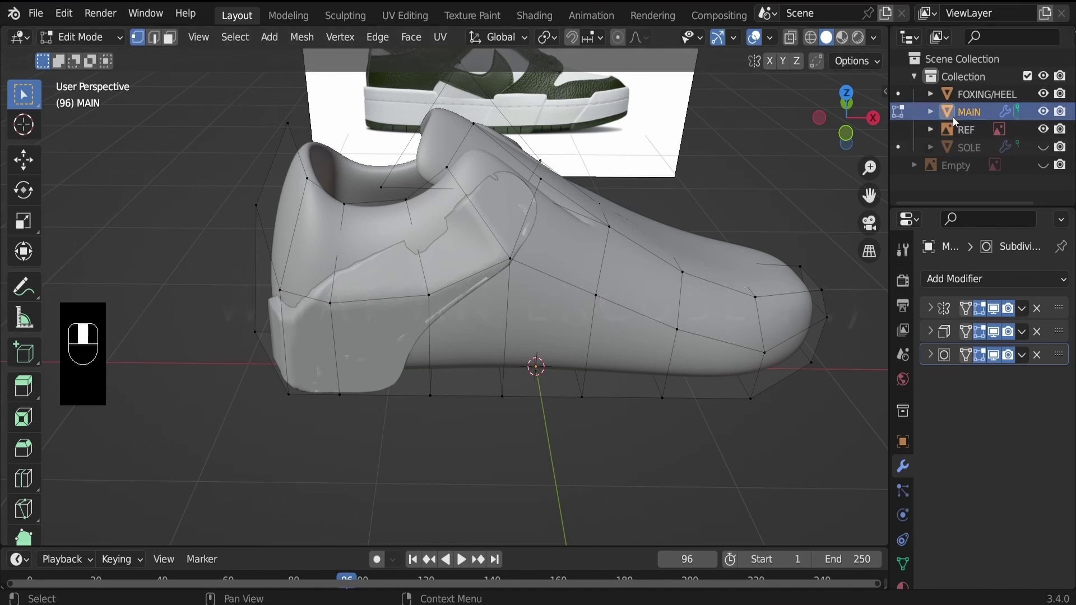
# Leave mesh editing and make the FOXING/HEEL panel the active object again.
pyautogui.click(980, 100)
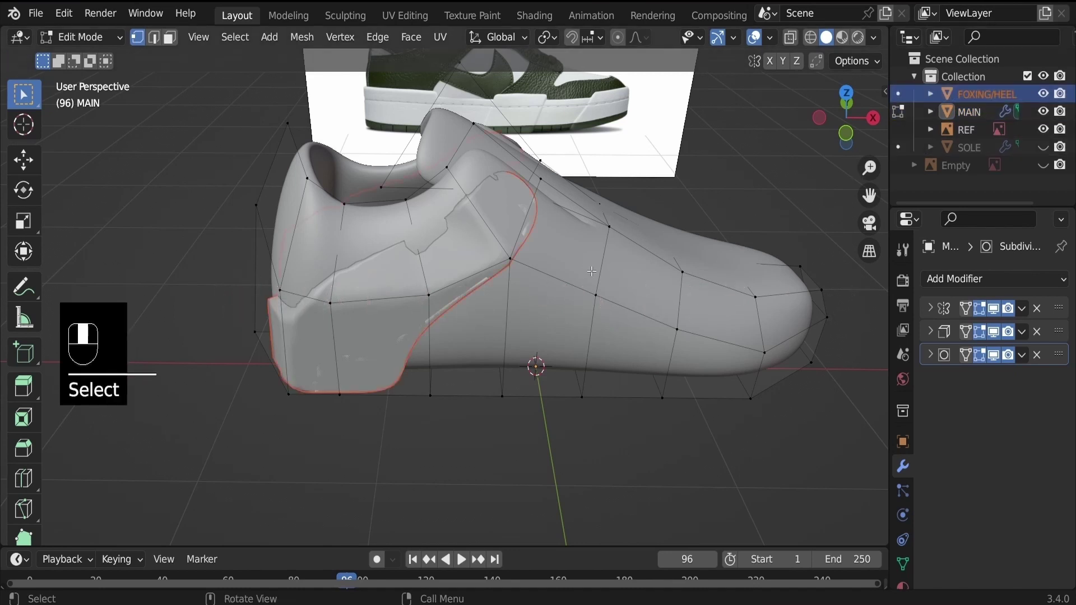
pyautogui.press('Tab')
pyautogui.click(971, 97)
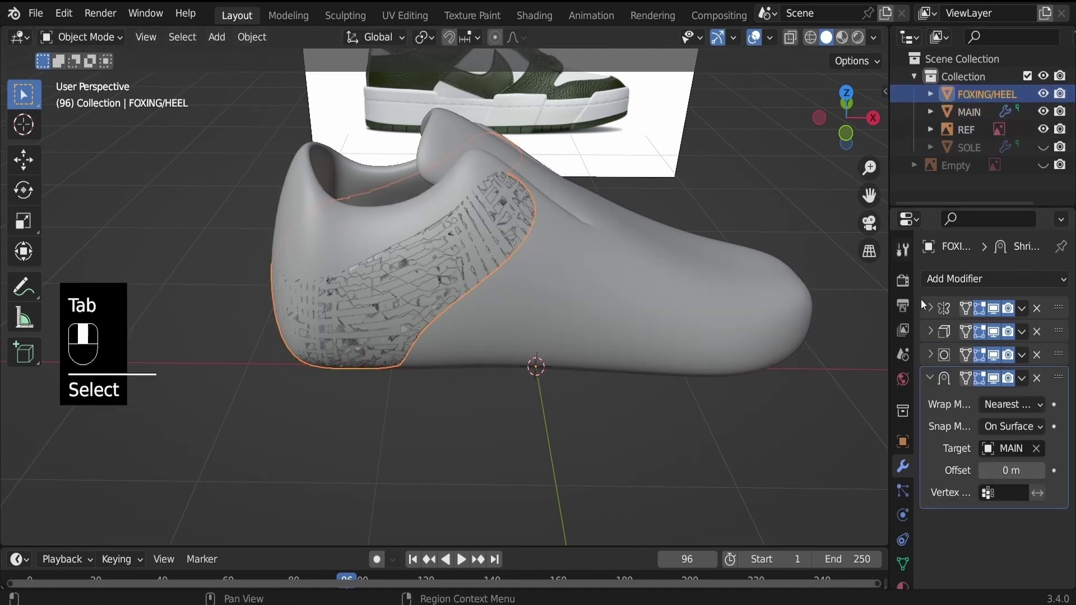
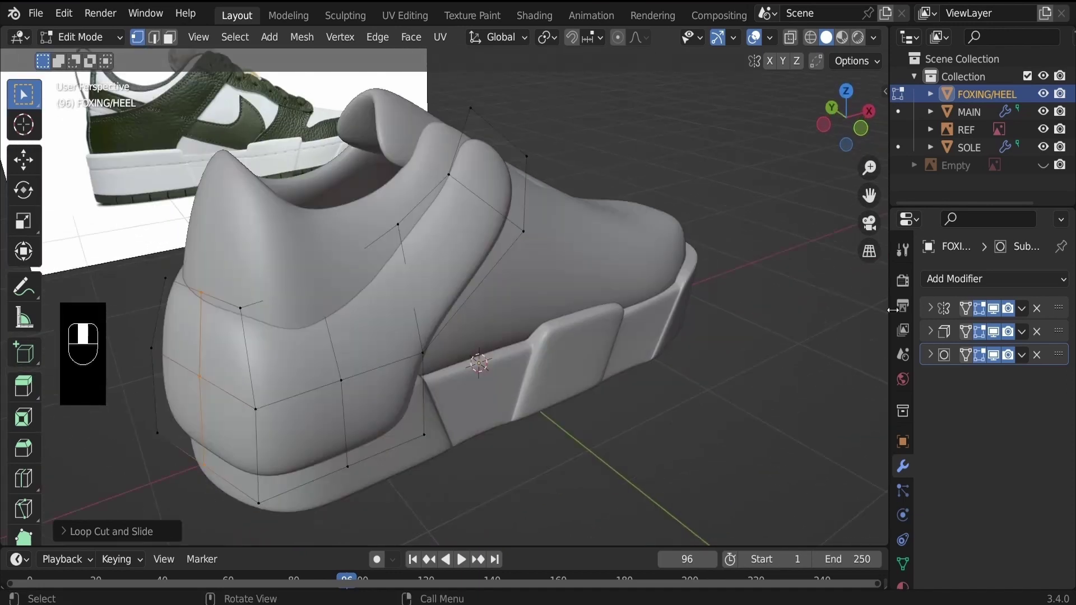
# Thin the heel panel with Solidify at -0.031 m and nudge its points into place.
pyautogui.click(1044, 333)
pyautogui.middleClick(939, 359)
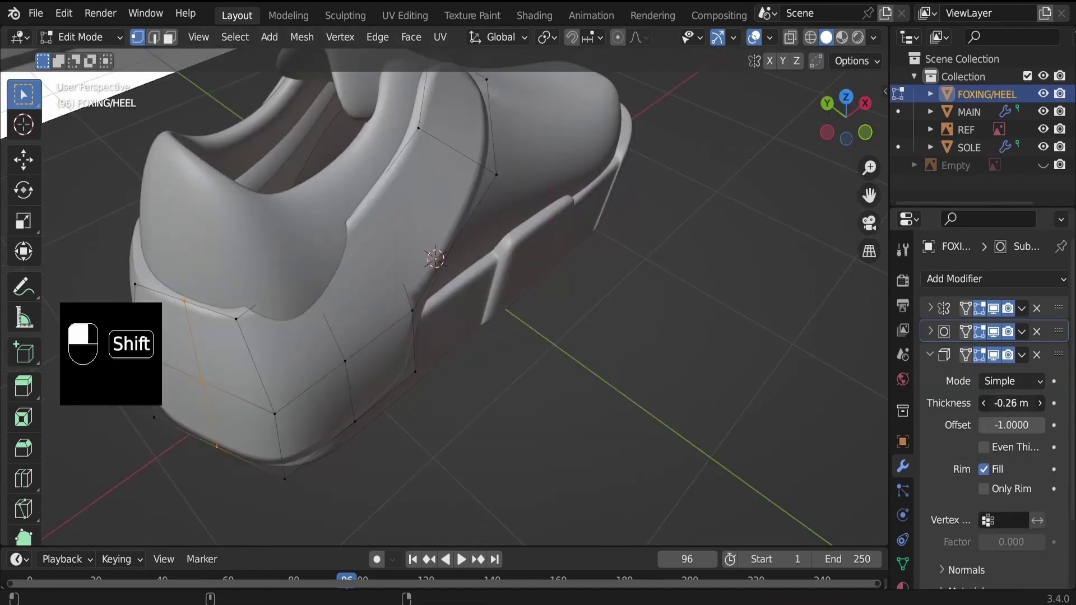
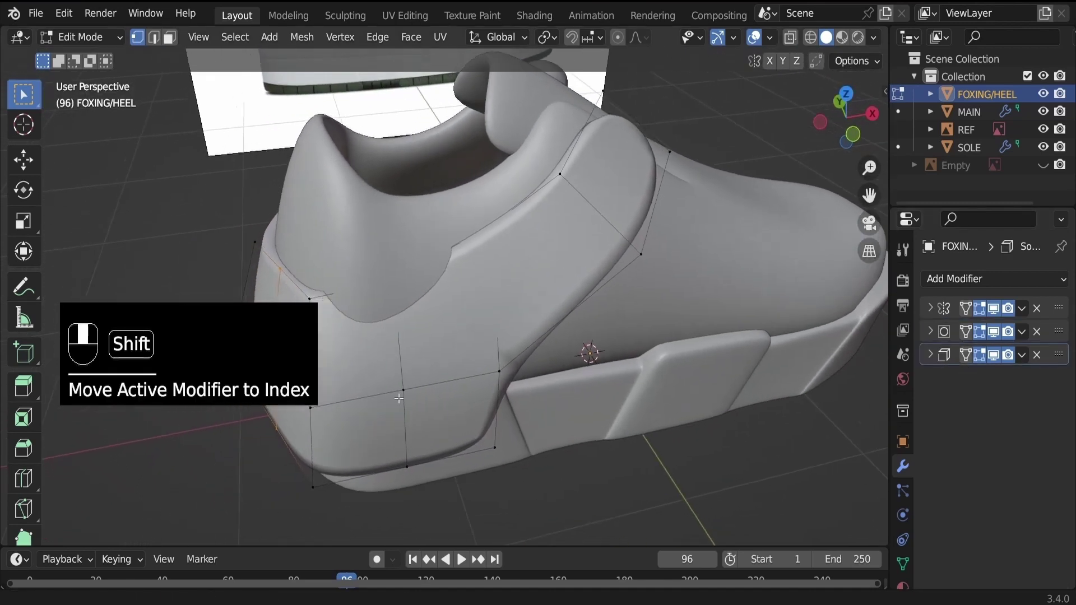
pyautogui.press('g')
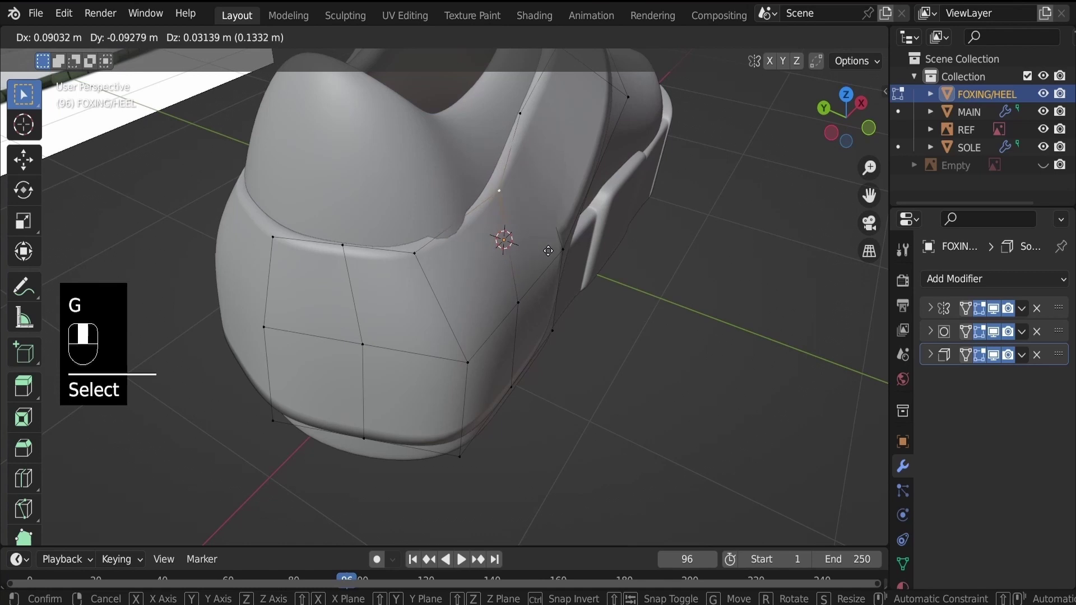
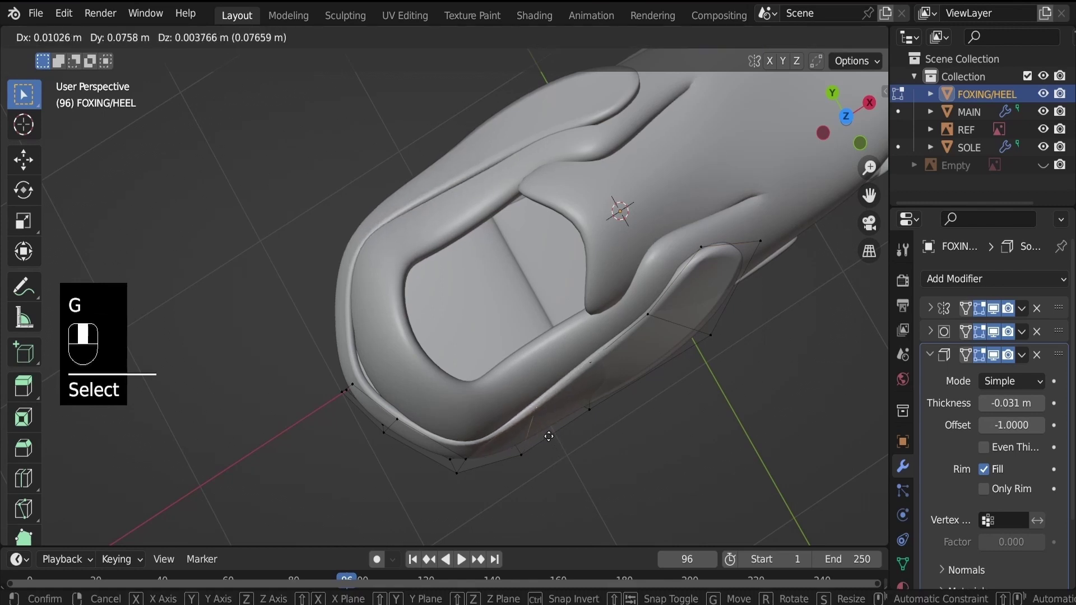
pyautogui.press('g')
pyautogui.middleClick(482, 398)
# Select several heel panel points, move them and slide the new edge loop along the panel.
pyautogui.click(453, 379)
pyautogui.press('g')
pyautogui.click(479, 379)
pyautogui.click(476, 435)
pyautogui.press('g')
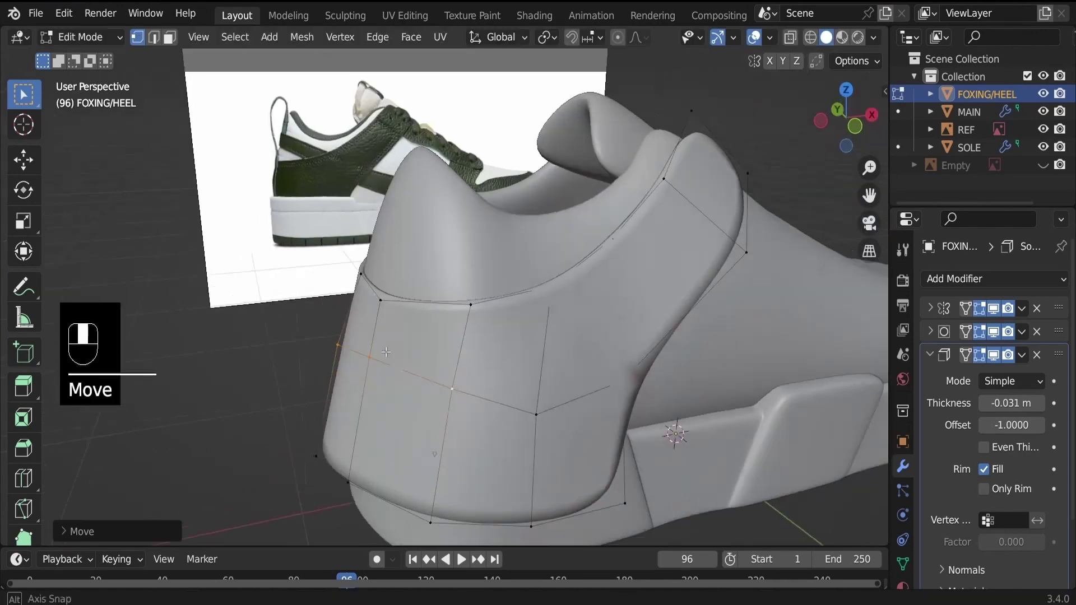
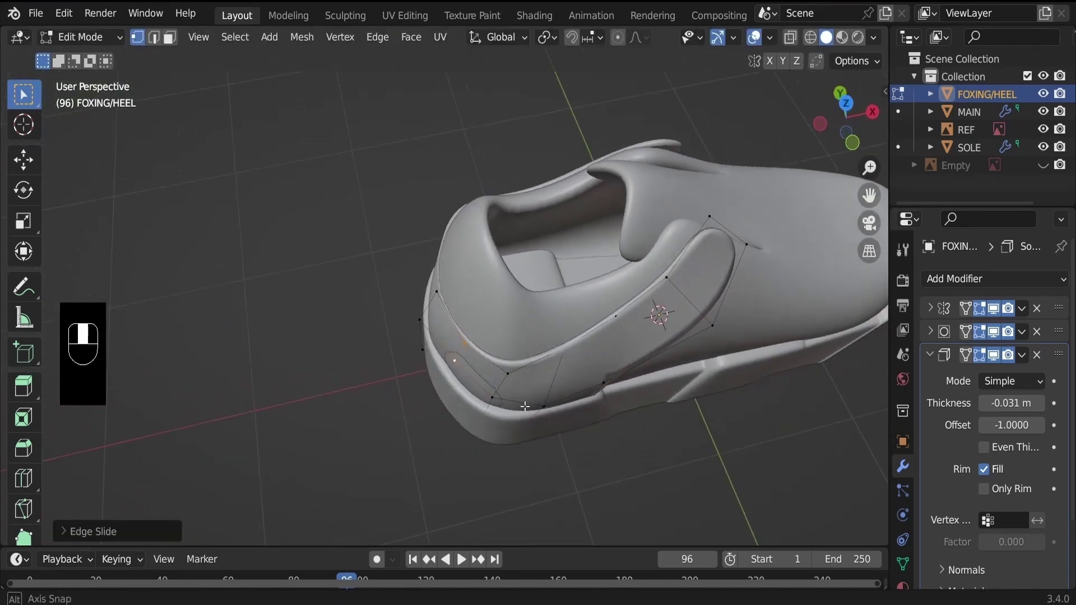
pyautogui.press('g')
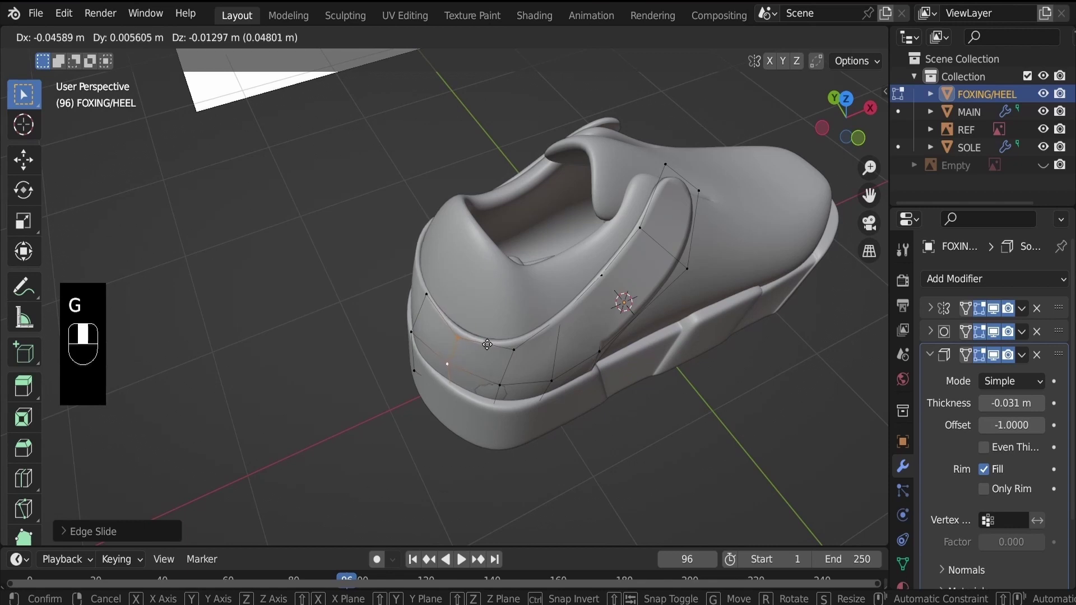
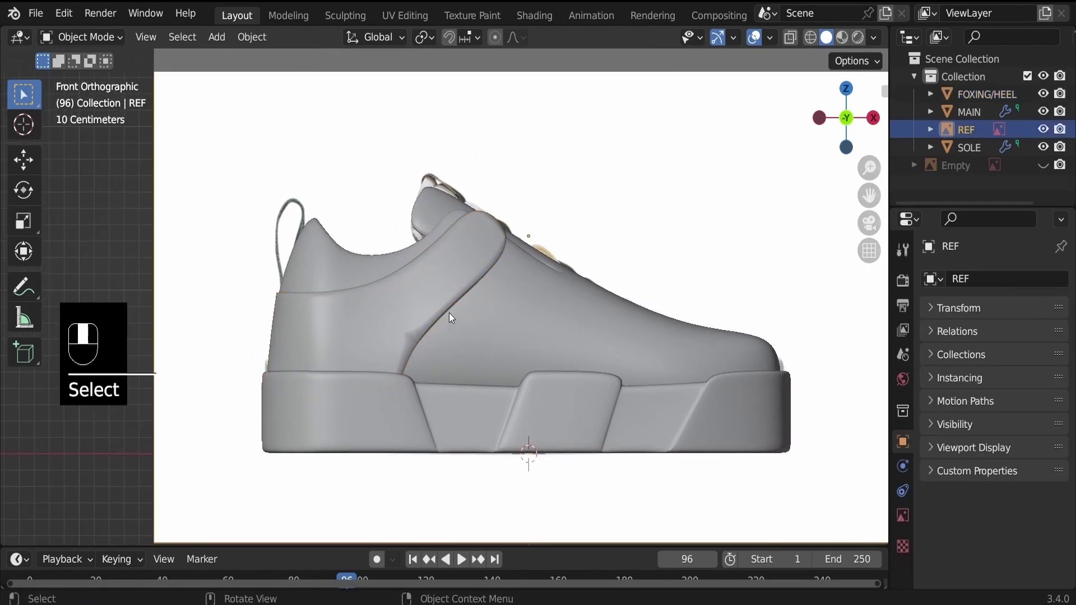
pyautogui.click(434, 264)
pyautogui.middleClick(434, 265)
pyautogui.press('g')
pyautogui.moveTo(433, 268); pyautogui.dragTo(462, 245)
pyautogui.moveTo(463, 244); pyautogui.dragTo(491, 412)
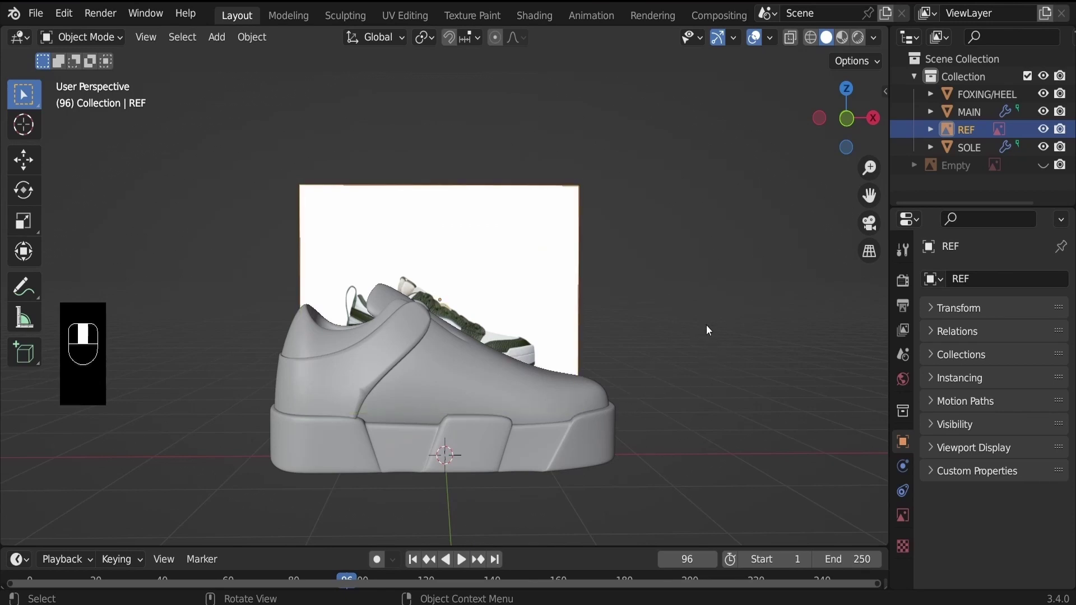
pyautogui.press('KP_1')
pyautogui.click(490, 334)
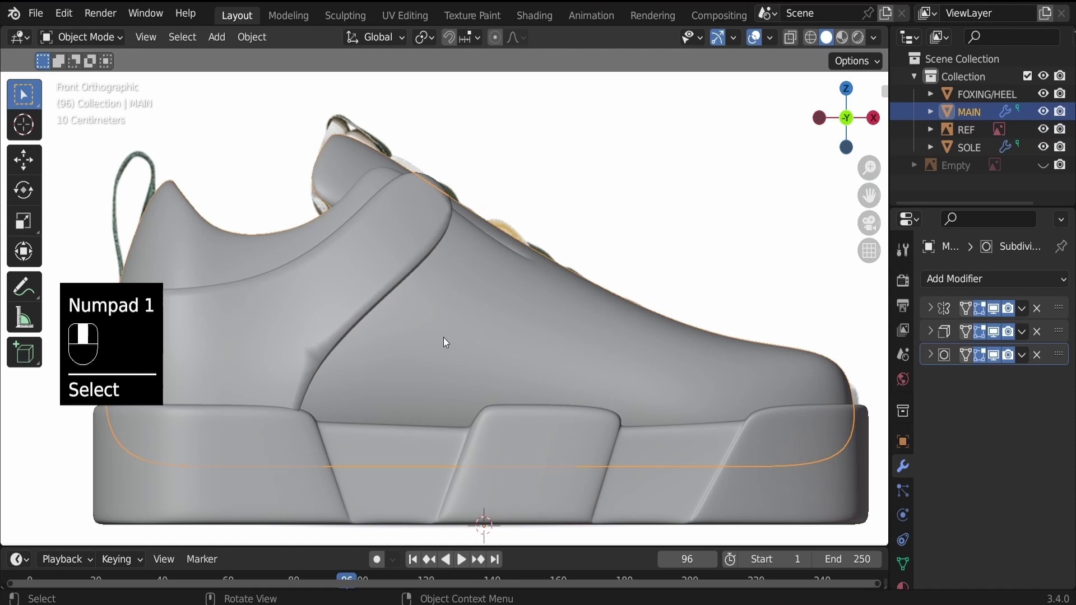
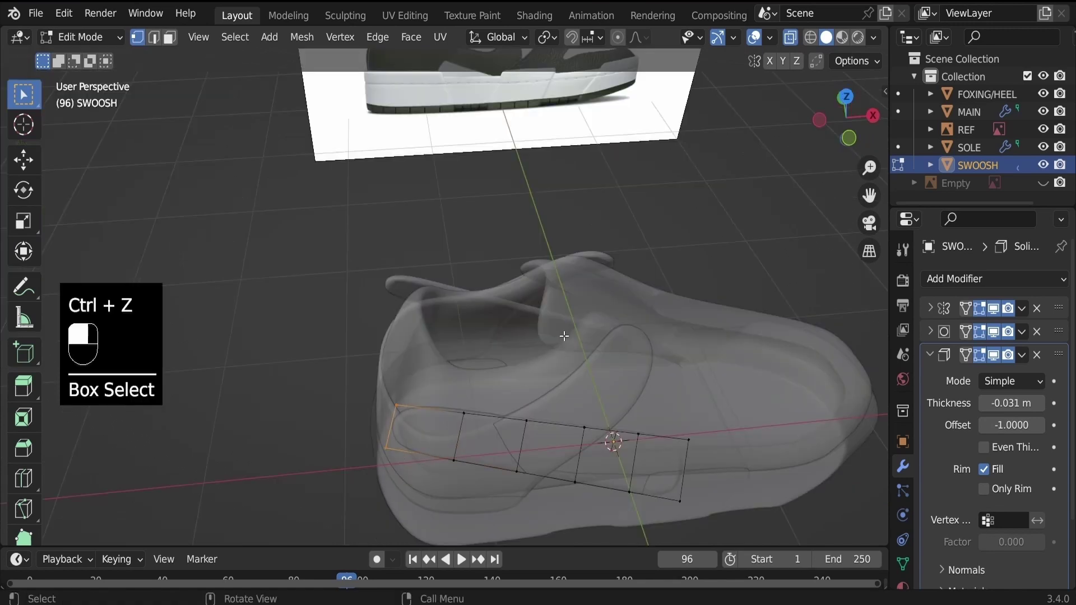
# Add a cut near the swoosh tip, move it into the pointed shape and select the whole panel.
pyautogui.press('KP_7')
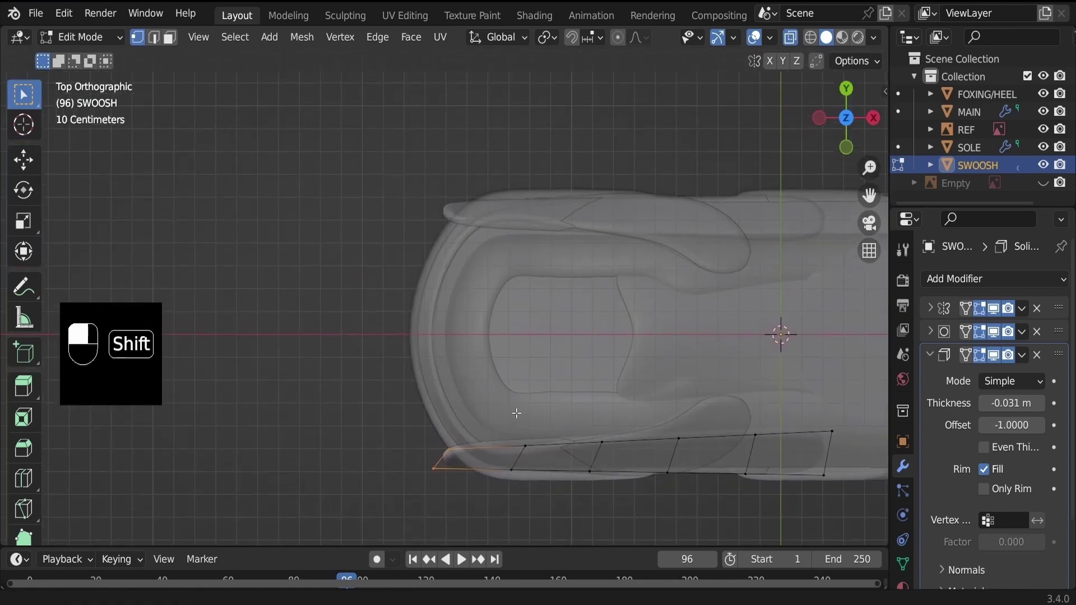
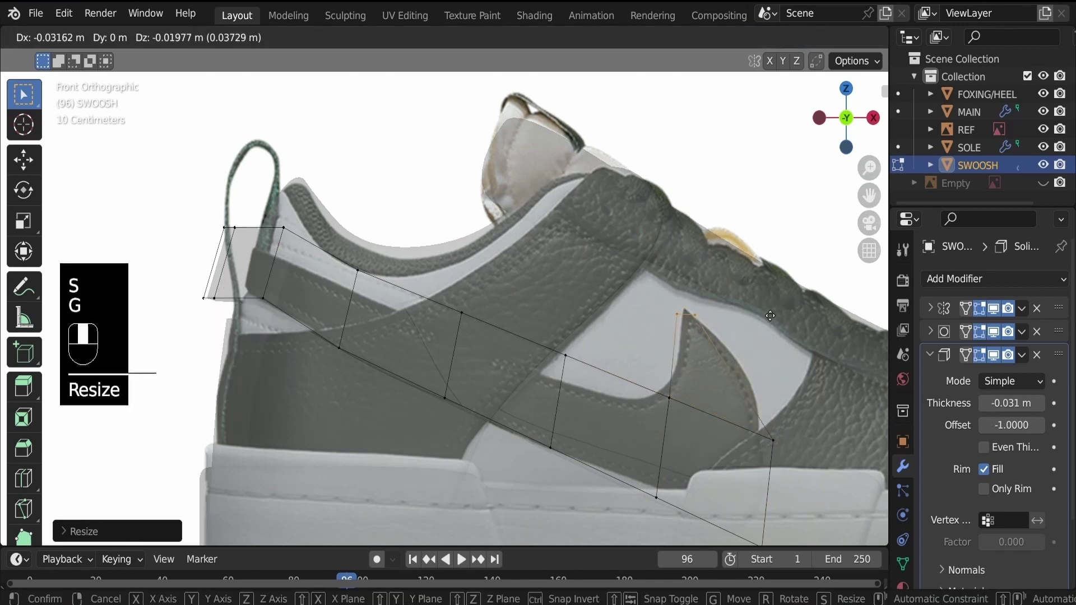
pyautogui.press('ctrl+r')
pyautogui.press('g')
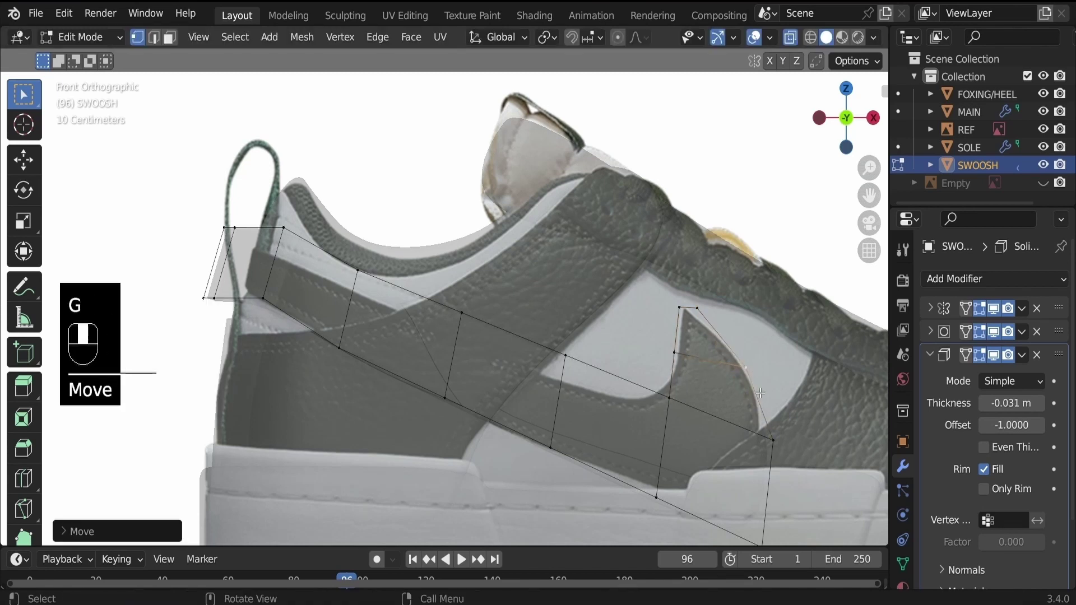
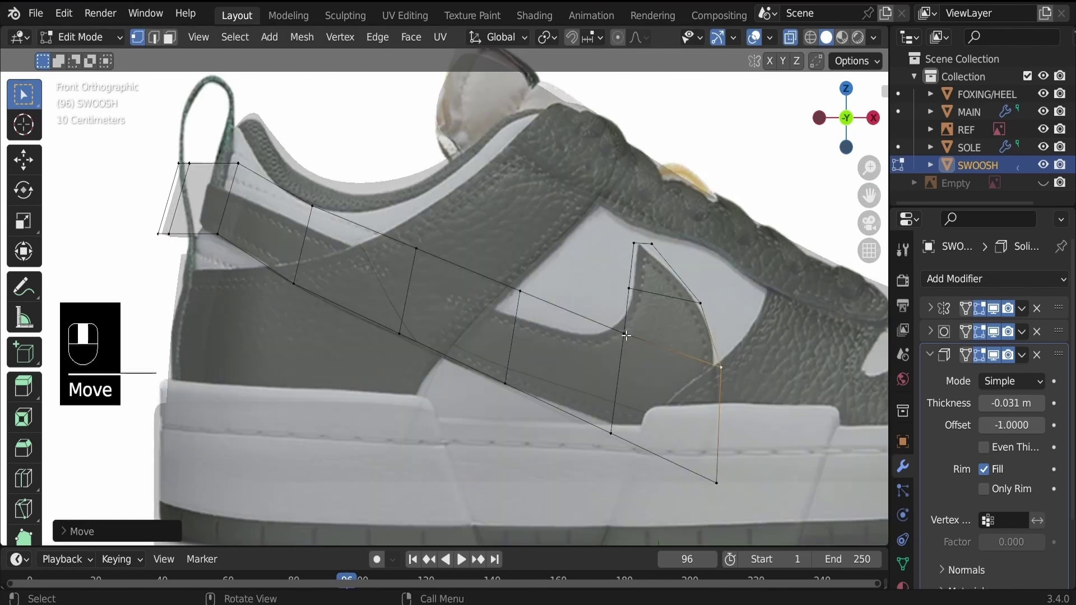
pyautogui.click(521, 288)
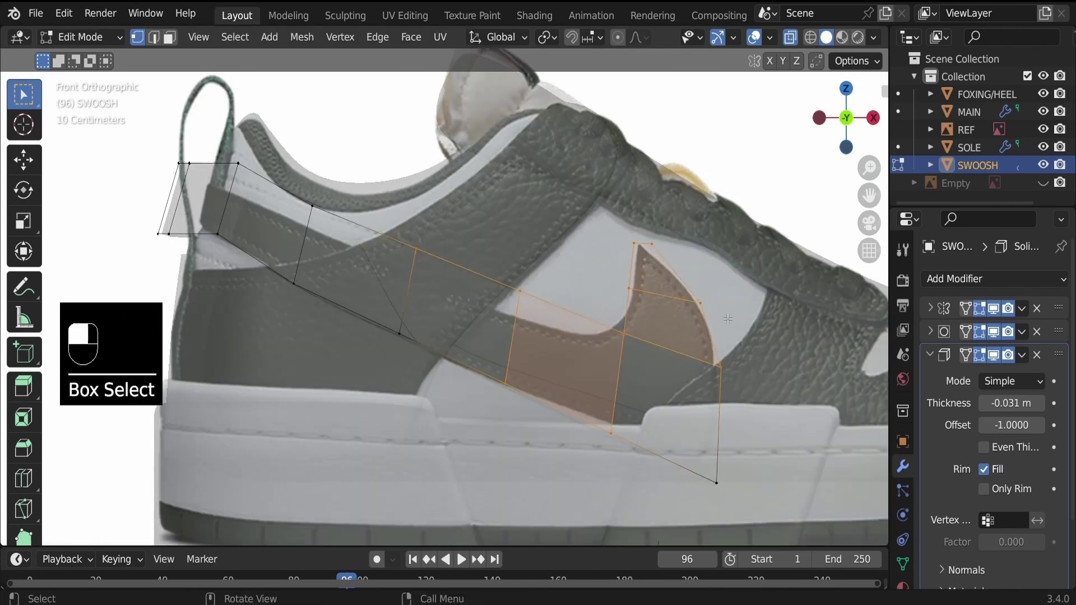
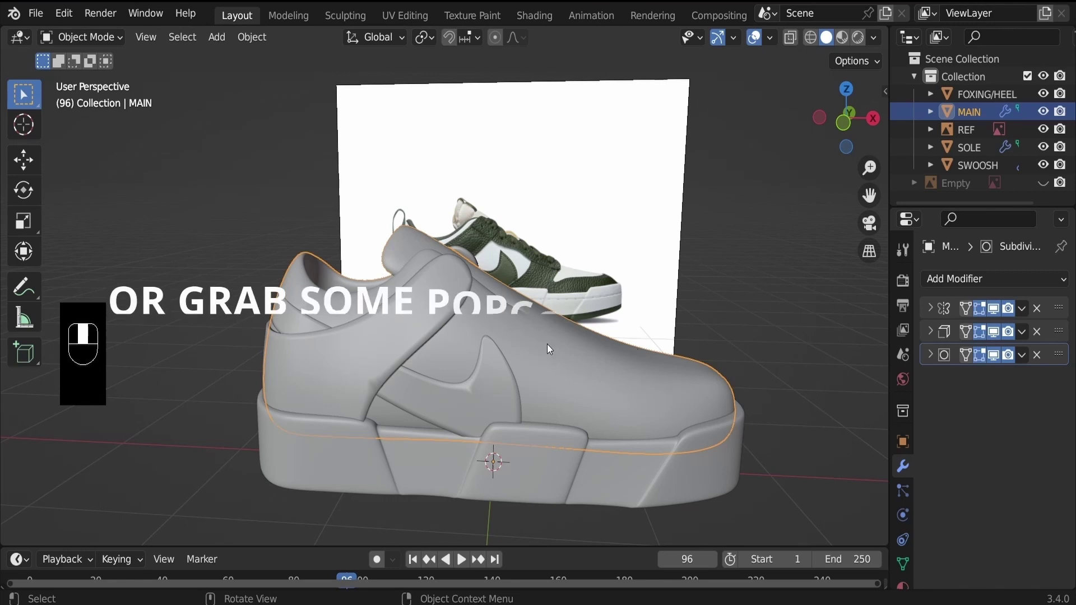
# Enter mesh editing on the main upper with X-ray on to see the reference.
pyautogui.click(511, 377)
pyautogui.press('Tab')
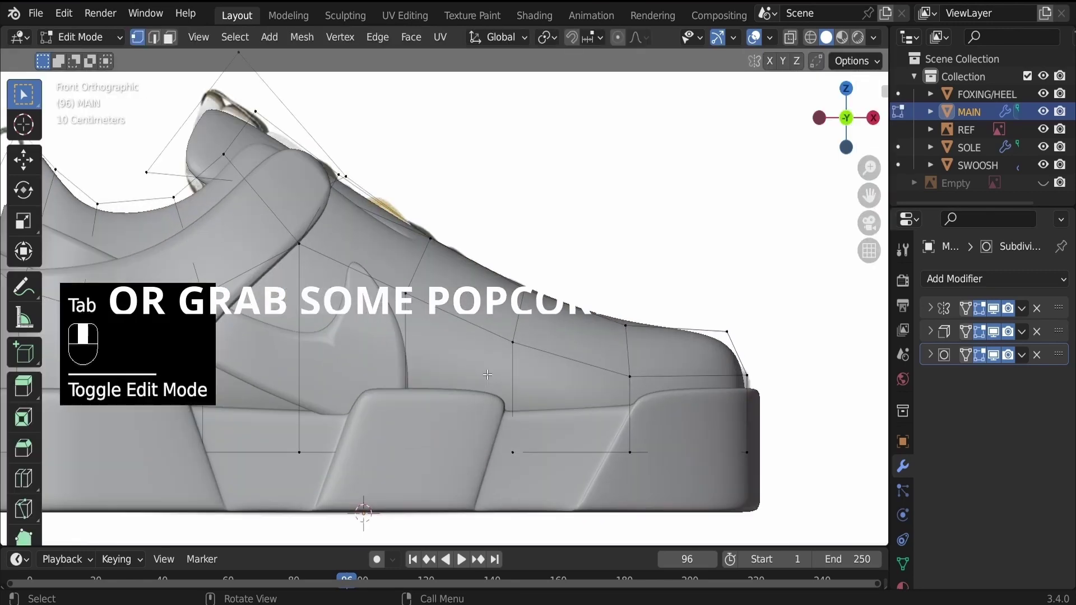
pyautogui.moveTo(487, 371); pyautogui.dragTo(474, 384)
pyautogui.press('alt+z')
# Circle-select the toe faces of the upper for the mudguard panel.
pyautogui.press('c')
pyautogui.press('3')
pyautogui.press('c')
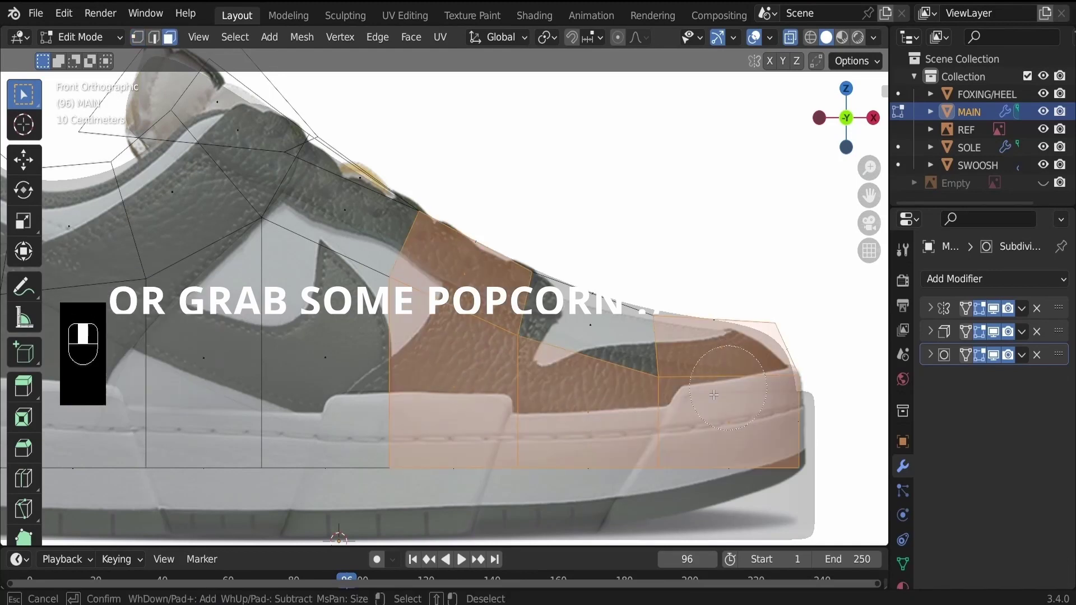
pyautogui.click(751, 464)
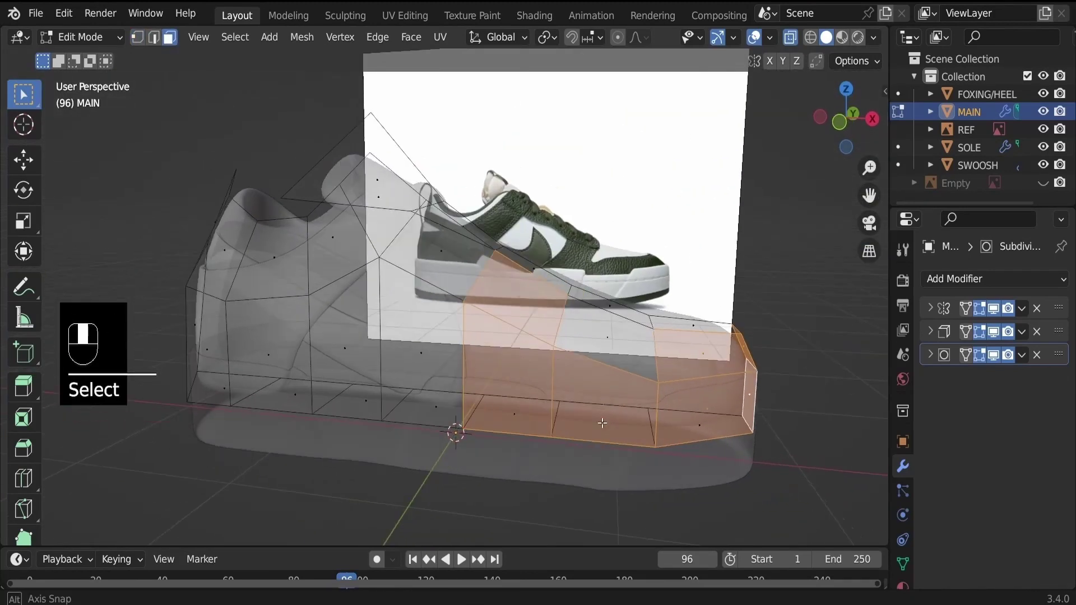
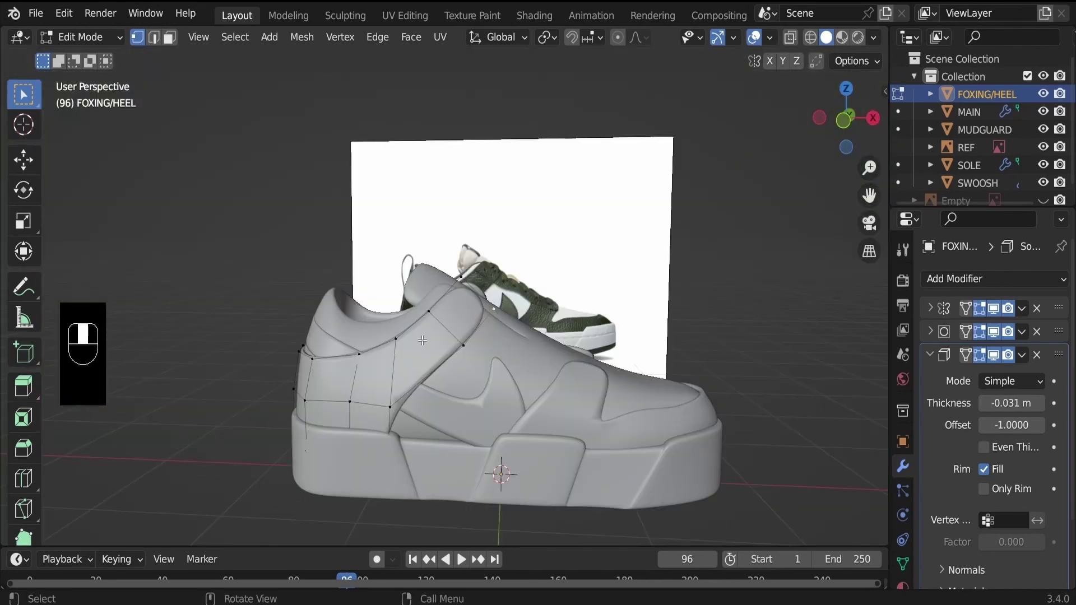
# From the side view, add a centred edge loop across the heel panel.
pyautogui.press('KP_1')
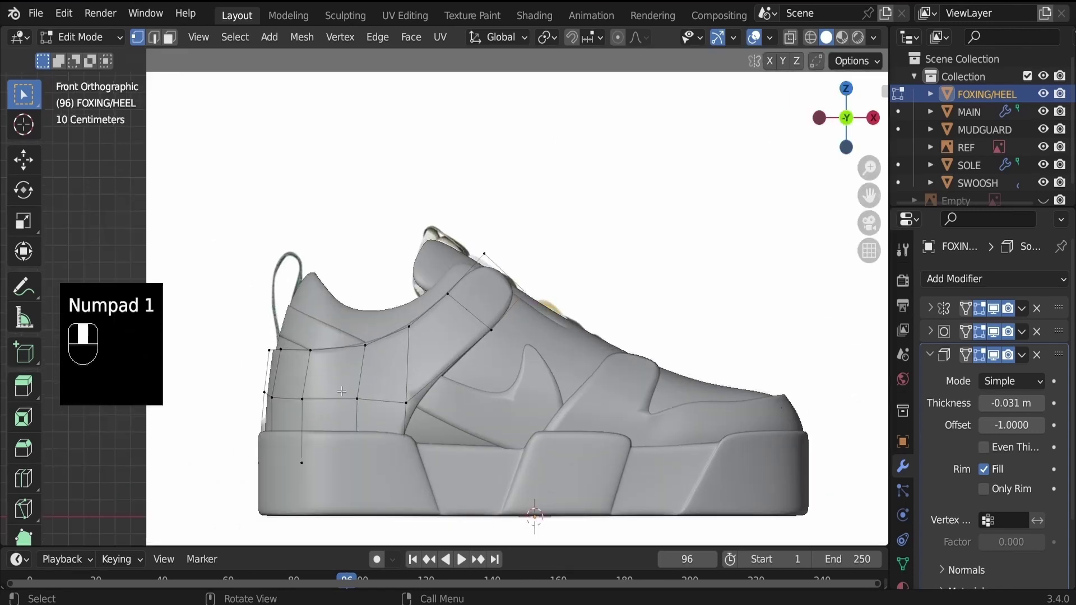
pyautogui.press('k')
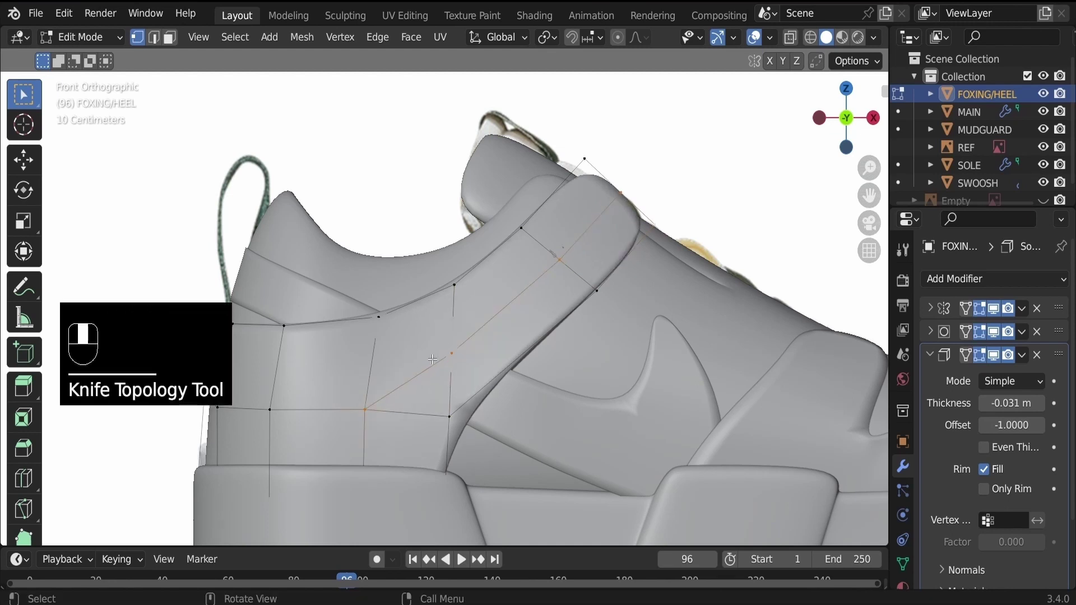
pyautogui.rightClick(422, 407)
pyautogui.moveTo(423, 406); pyautogui.dragTo(500, 334)
pyautogui.press('alt+z')
pyautogui.press('2')
# Slide the new edge loop into place on the heel and finish editing the panel.
pyautogui.middleClick(491, 327)
pyautogui.rightClick(490, 327)
pyautogui.press('x')
pyautogui.press('k')
pyautogui.moveTo(499, 333); pyautogui.dragTo(489, 352)
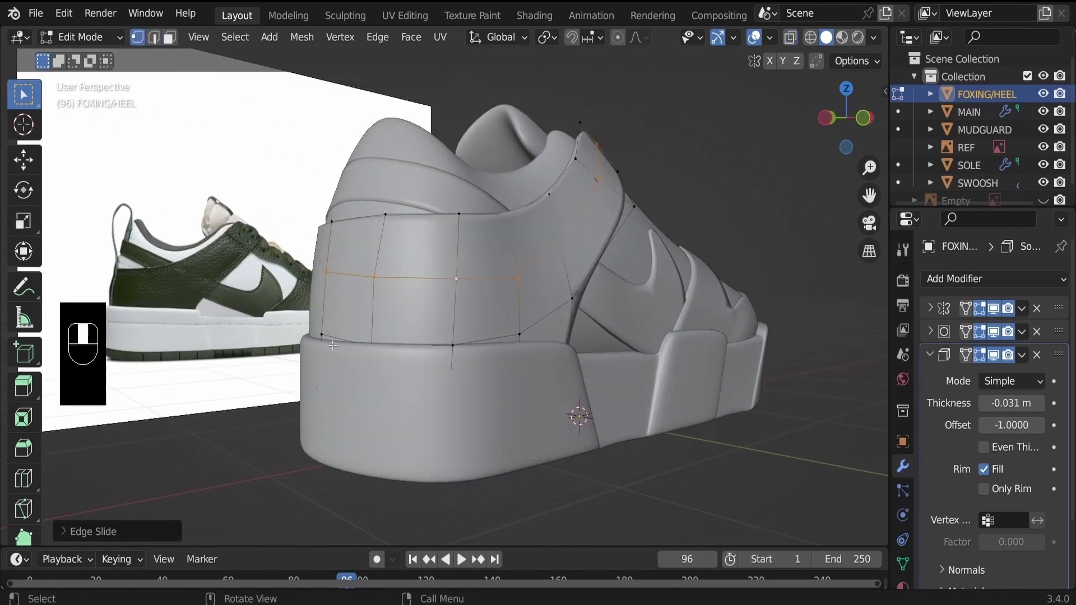
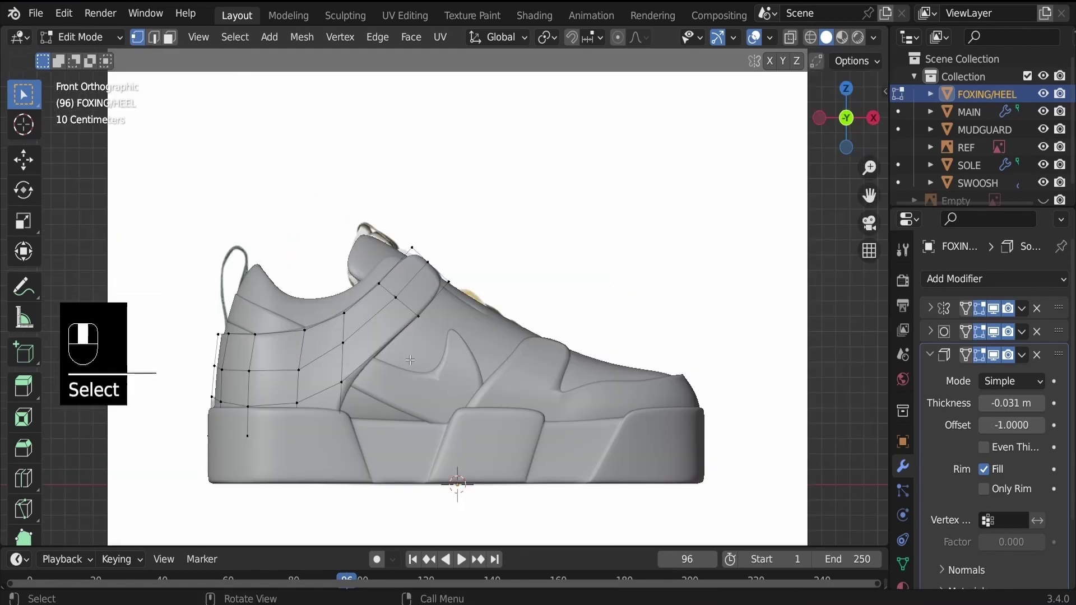
pyautogui.press('Tab')
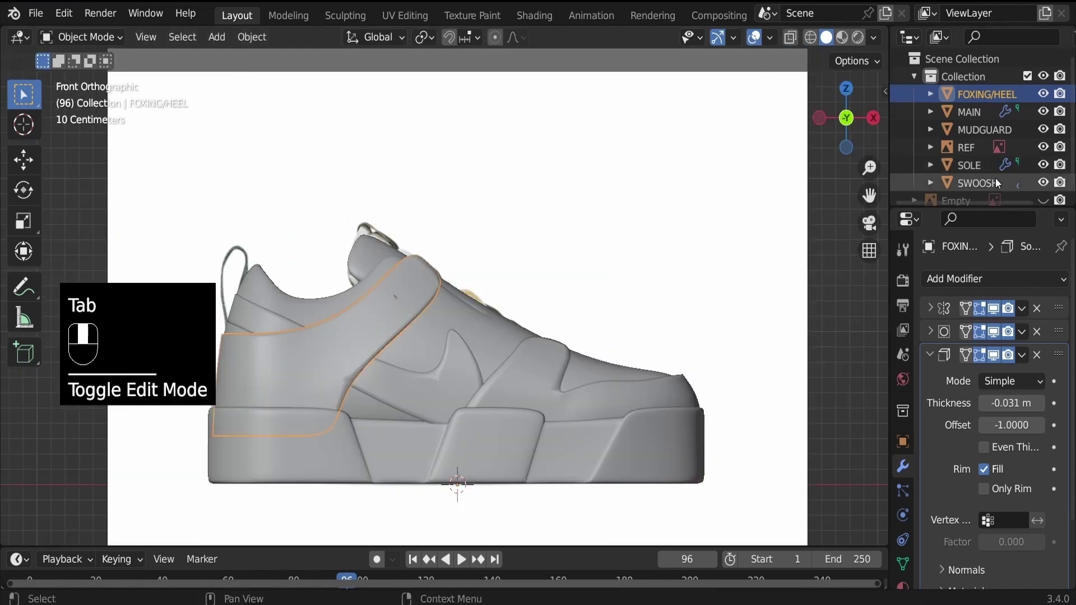
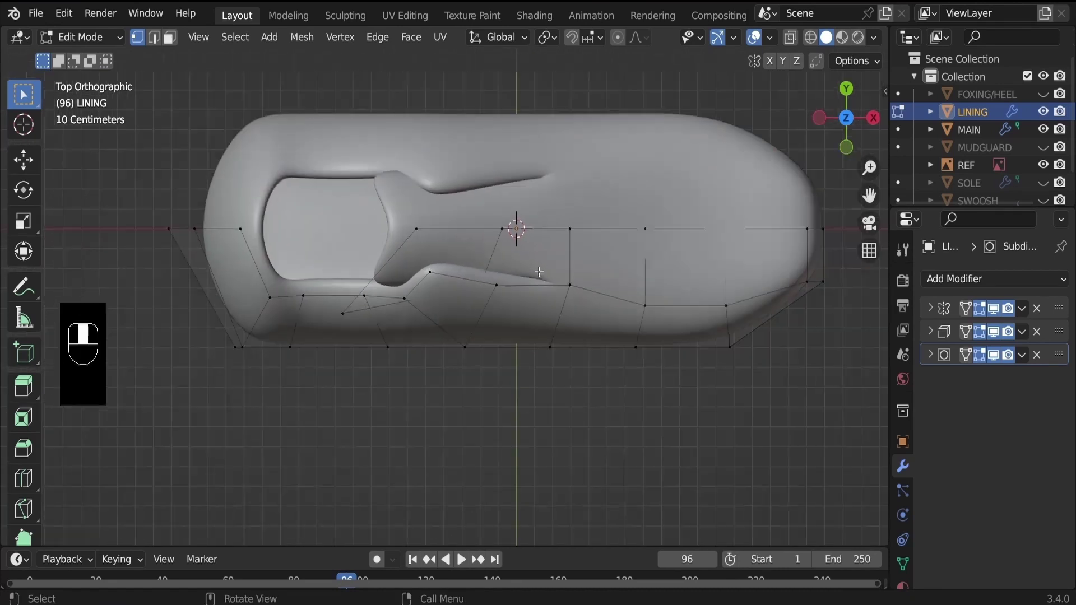
# Select the whole lining, shift it along Y and scale it along X to fit the opening.
pyautogui.press('a')
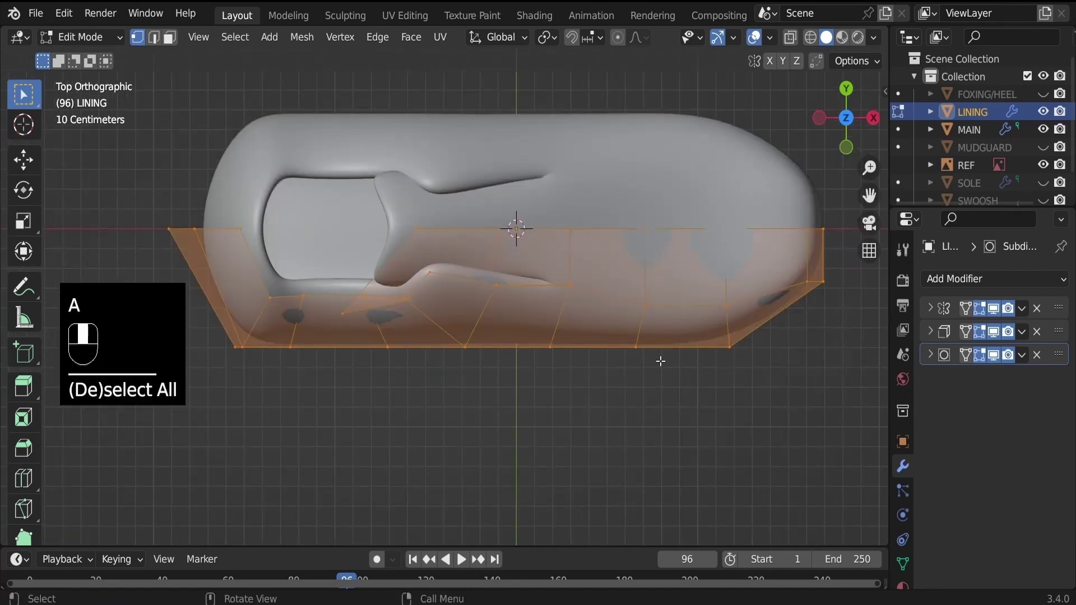
pyautogui.press('g')
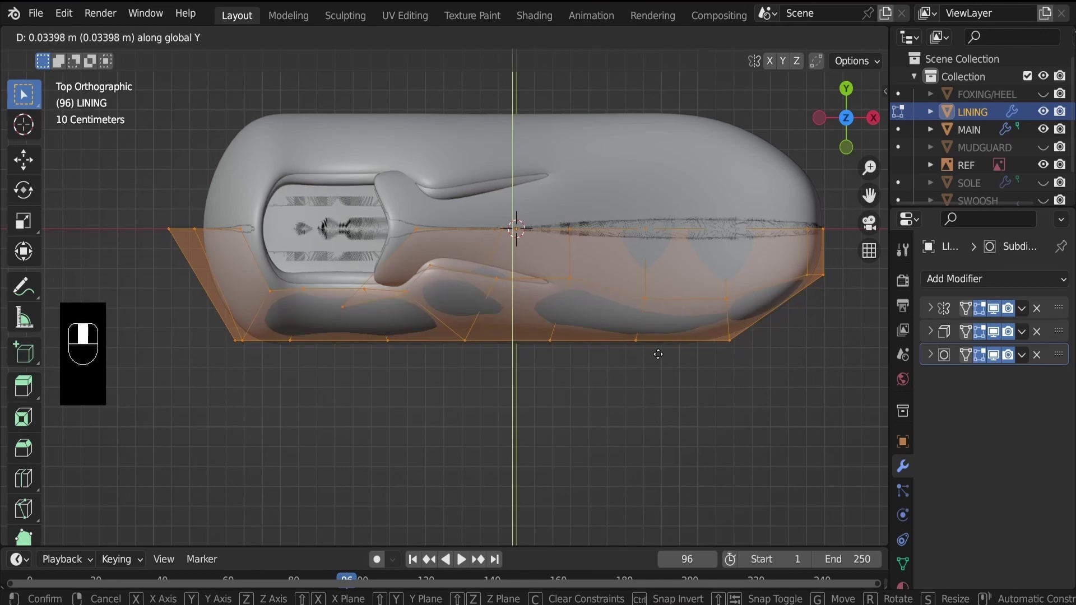
pyautogui.press('g')
pyautogui.press('s')
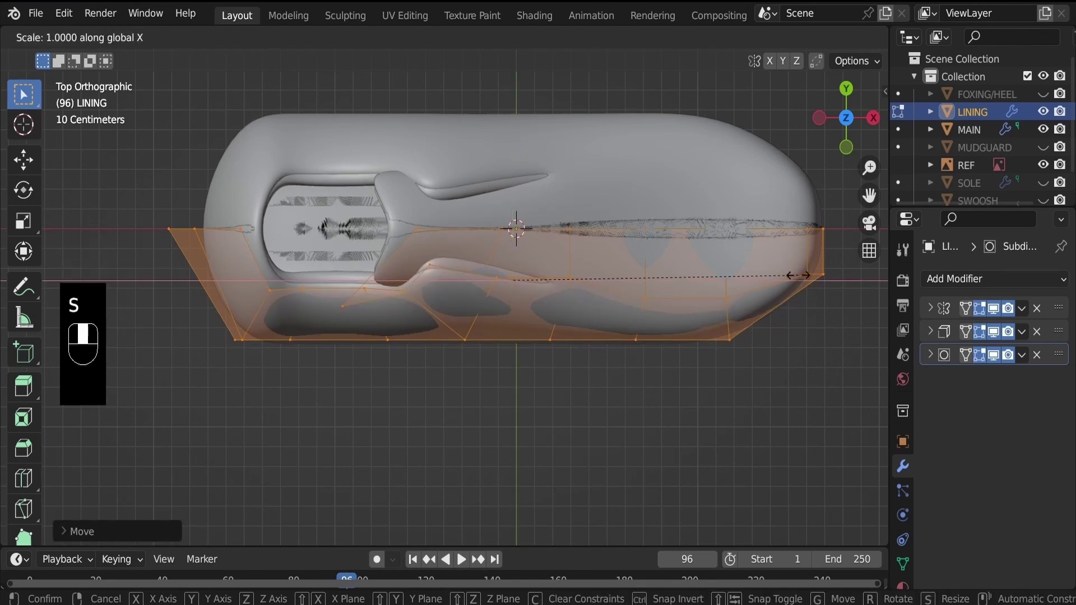
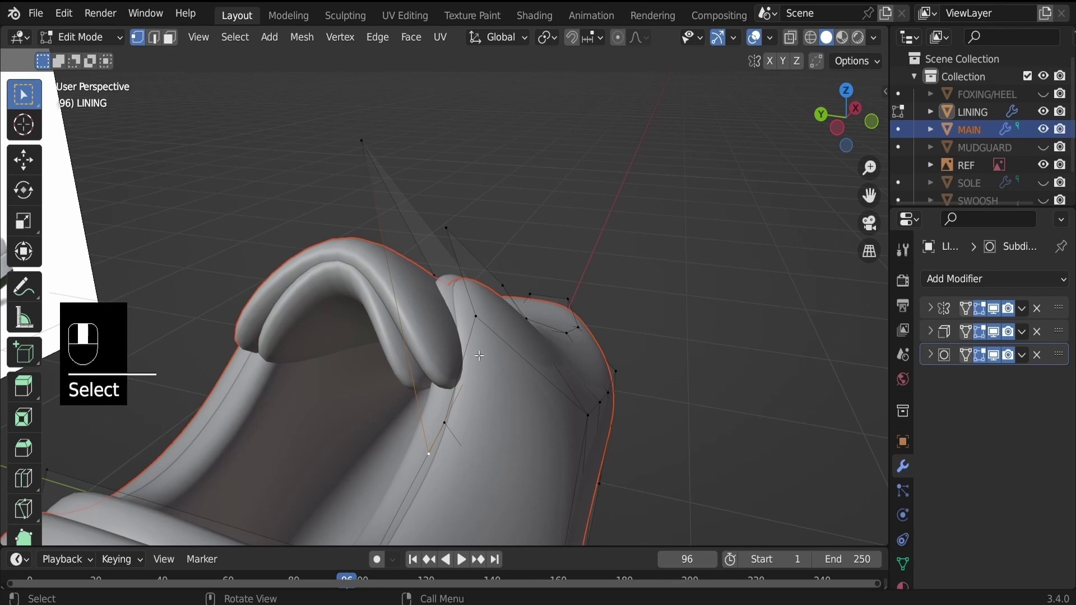
# Move the upper's and lining's collar vertices so the lining follows the opening.
pyautogui.press('Tab')
pyautogui.press('g')
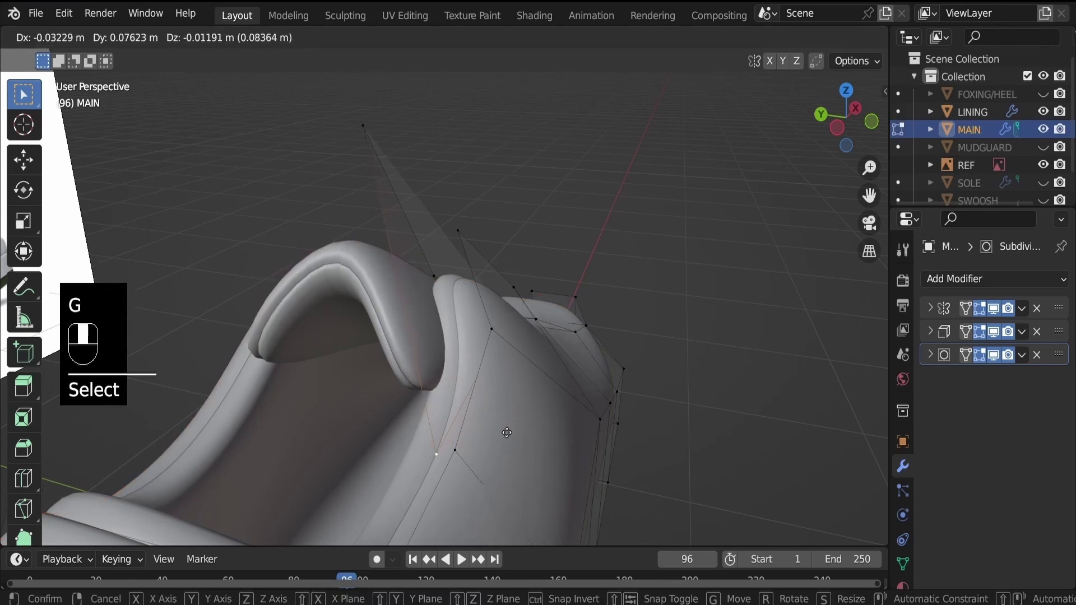
pyautogui.press('Tab')
pyautogui.press('g')
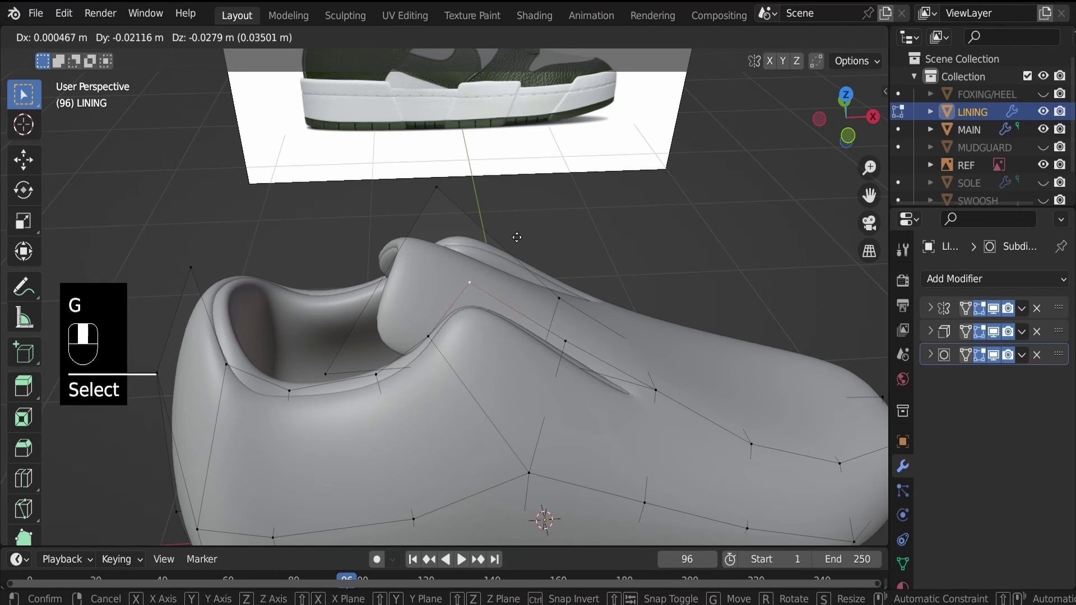
pyautogui.press('g')
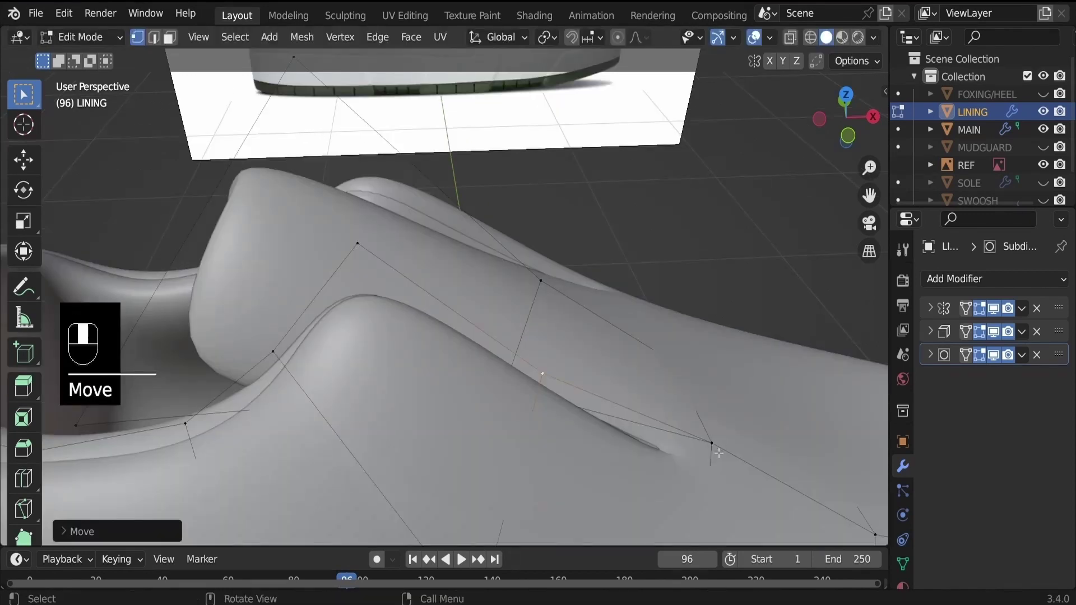
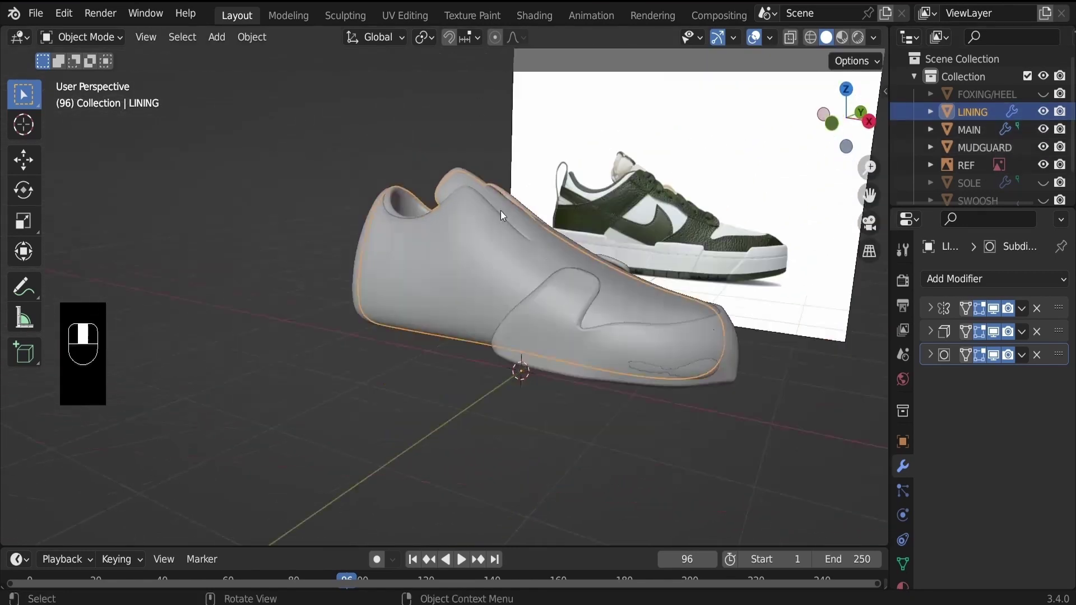
# Pull the mudguard's lower edge vertices along Y into position.
pyautogui.press('Tab')
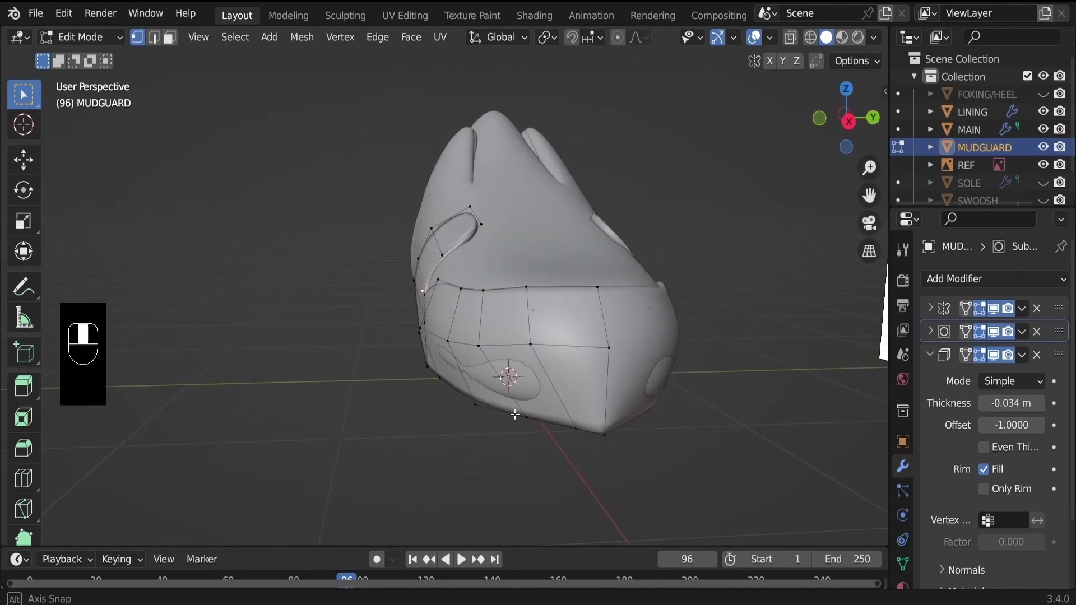
pyautogui.press('g')
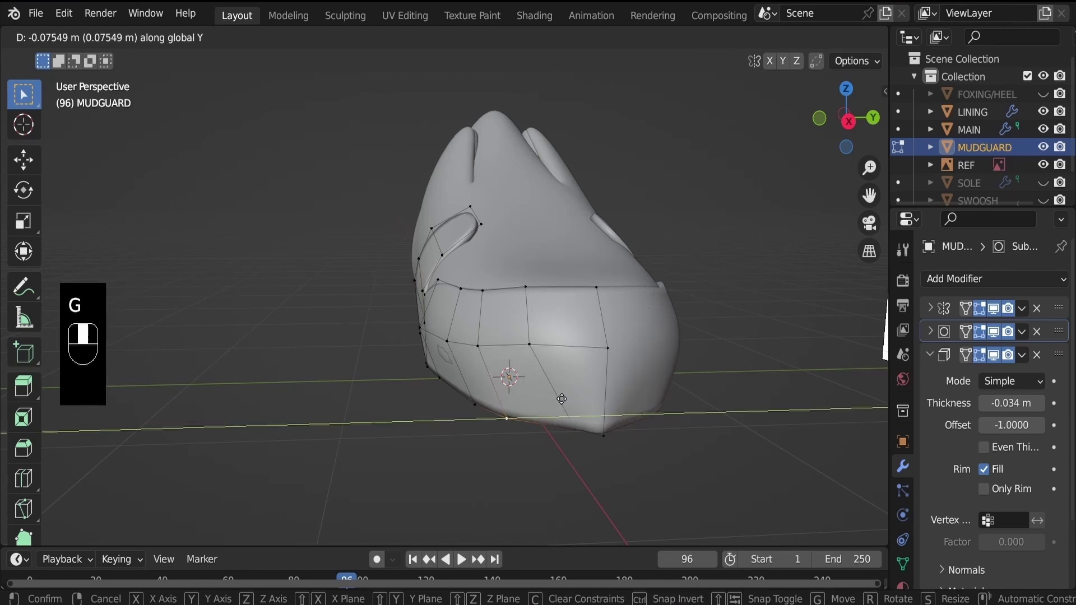
pyautogui.moveTo(587, 388); pyautogui.dragTo(1042, 184)
# Unhide all sneaker panels in the outliner and view the shoe from the side.
pyautogui.click(1042, 184)
pyautogui.moveTo(1042, 184); pyautogui.dragTo(1049, 200)
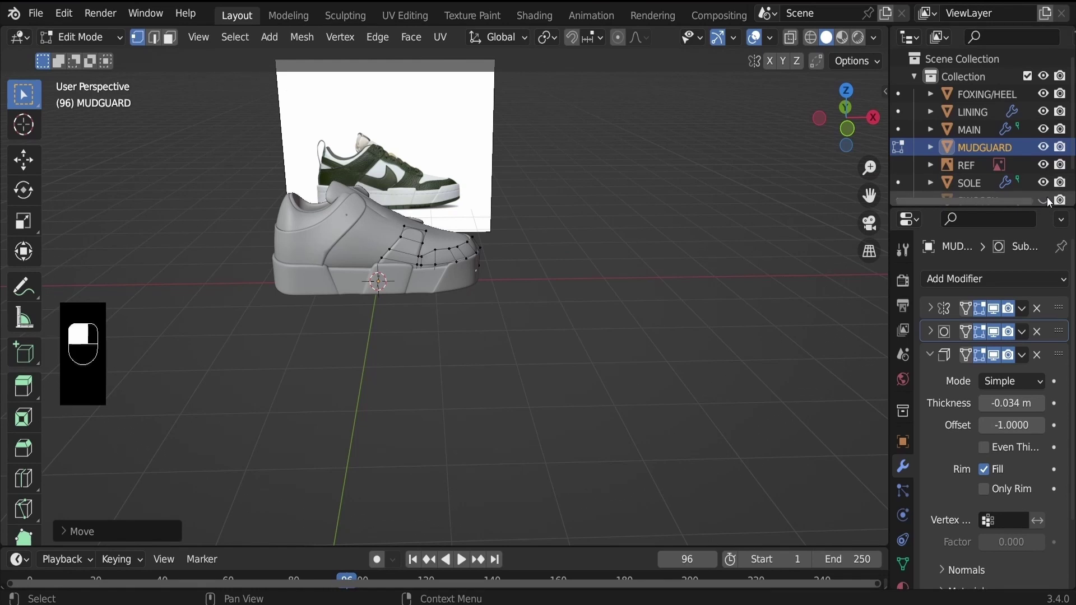
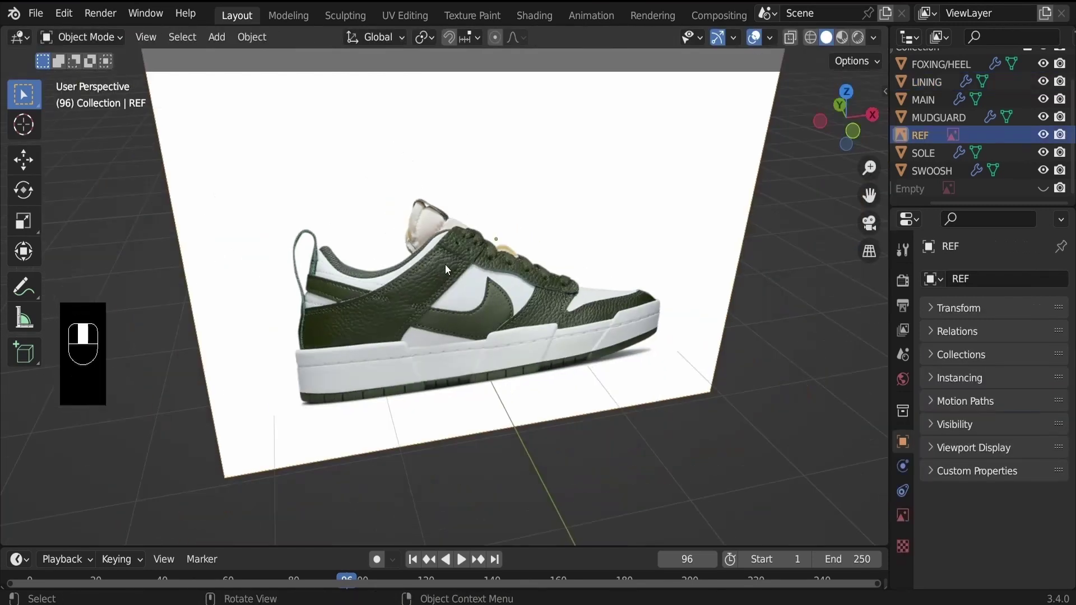
pyautogui.press('KP_1')
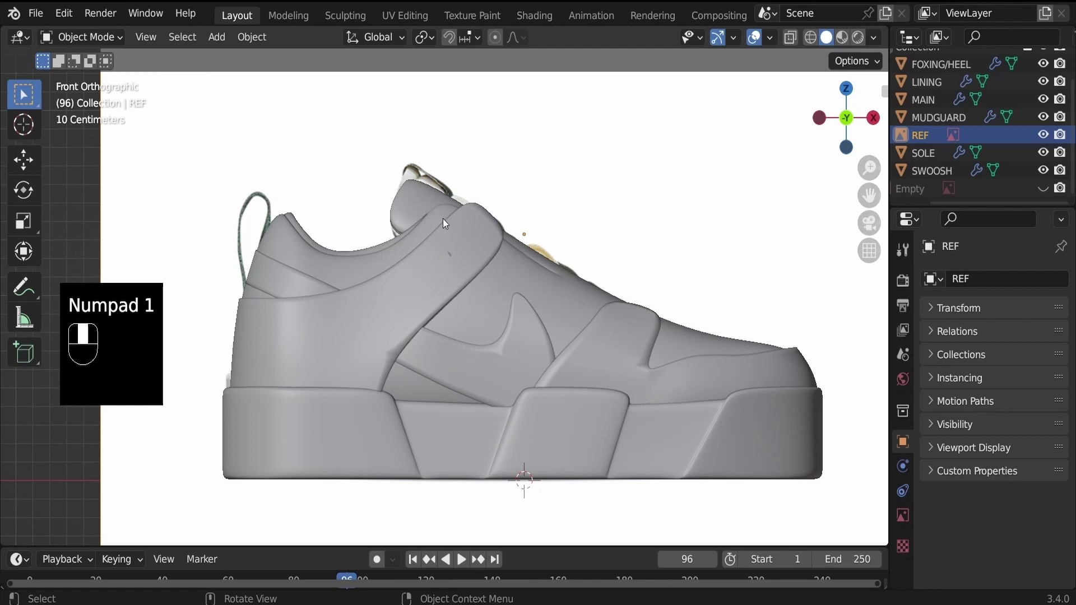